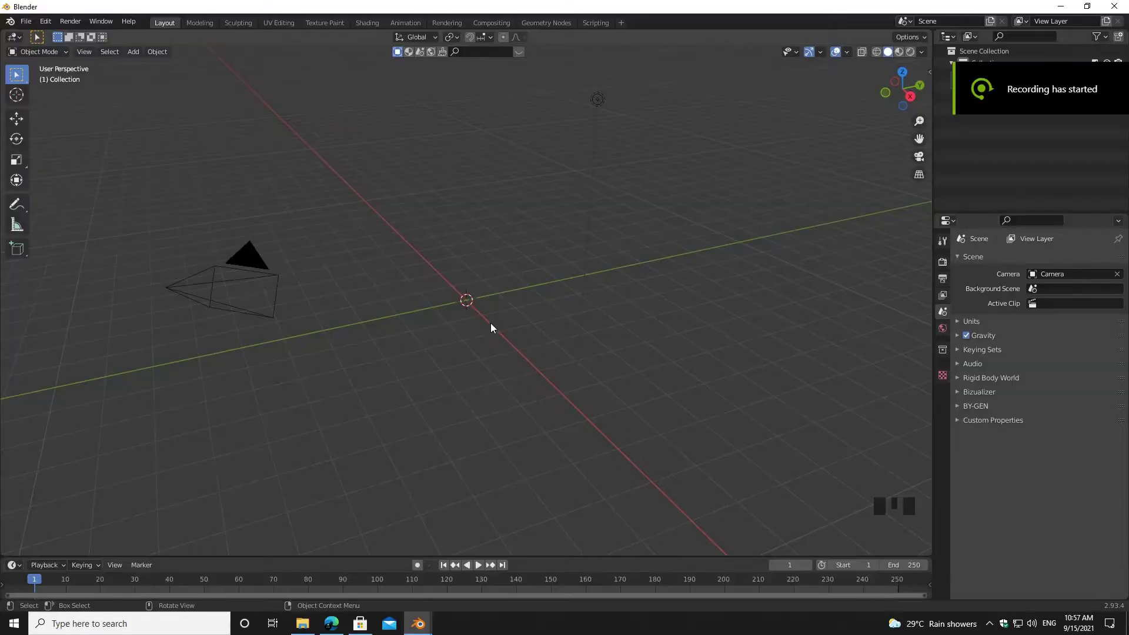
Step: Add an icosphere at the origin and lower its subdivisions to 1
key(shift+a)
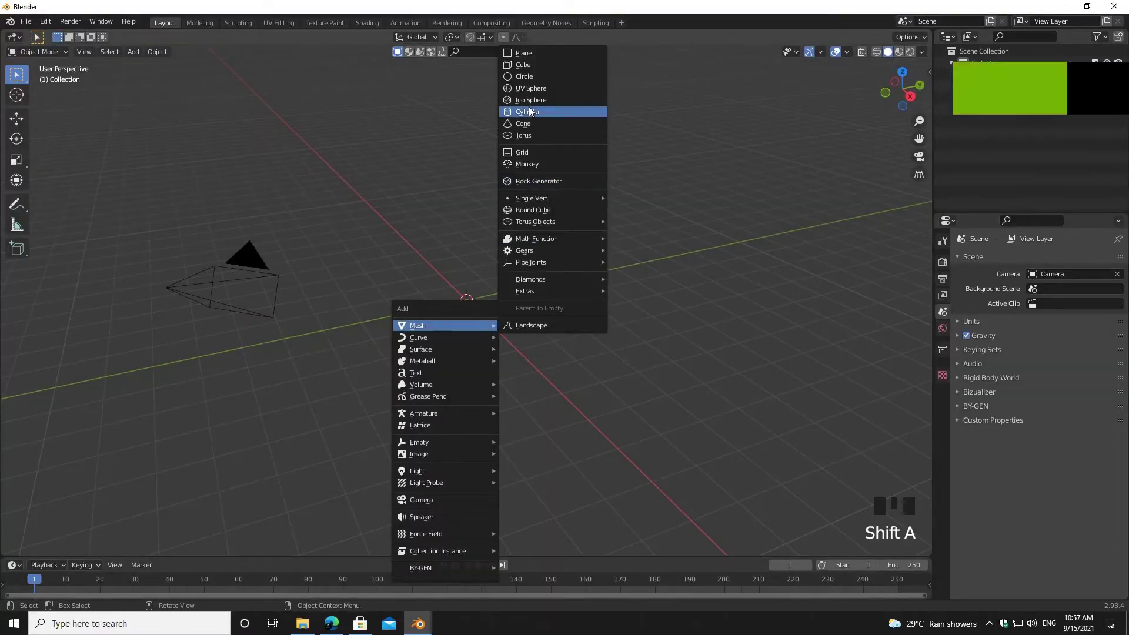
right_click(536, 102)
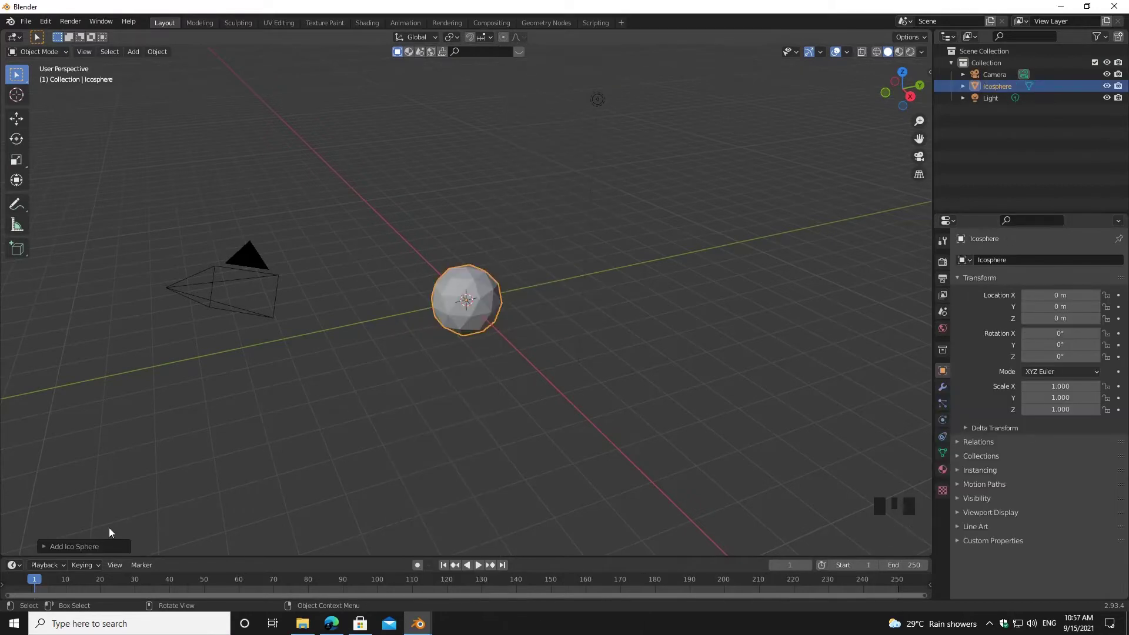
drag(67, 551, 946, 389)
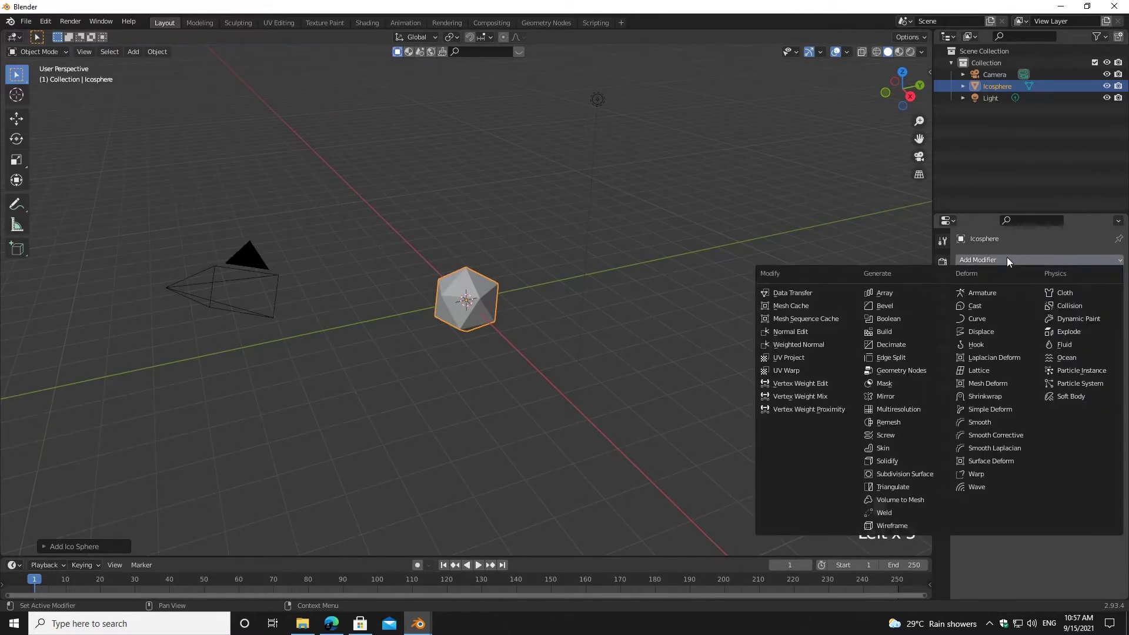
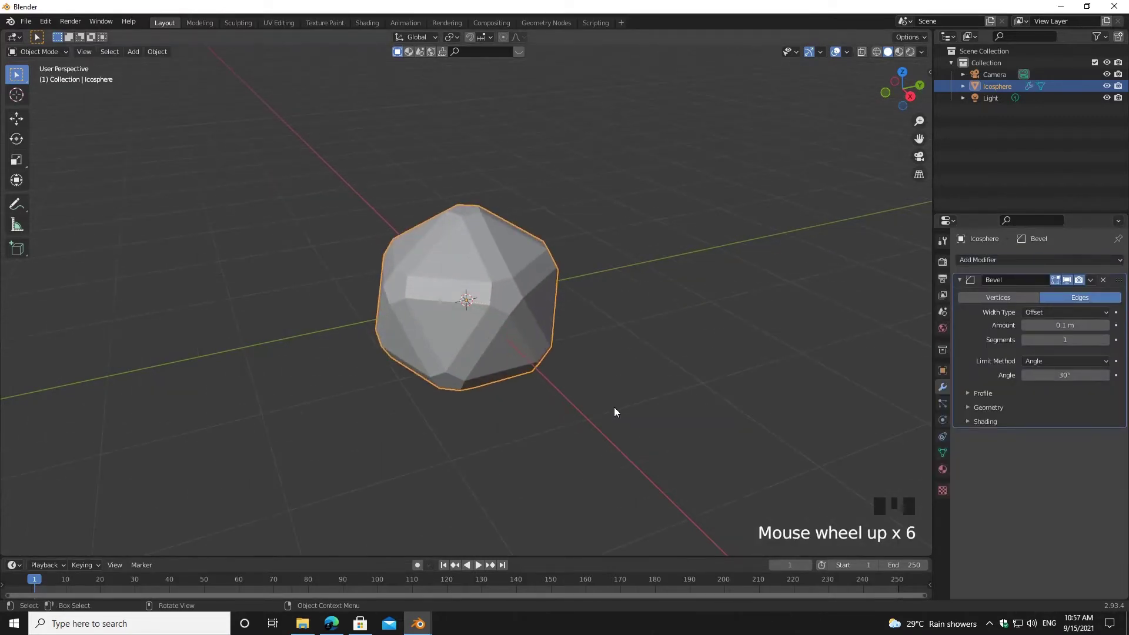
Step: Set the Bevel modifier to act on vertices with an amount of 0.33
click(1019, 303)
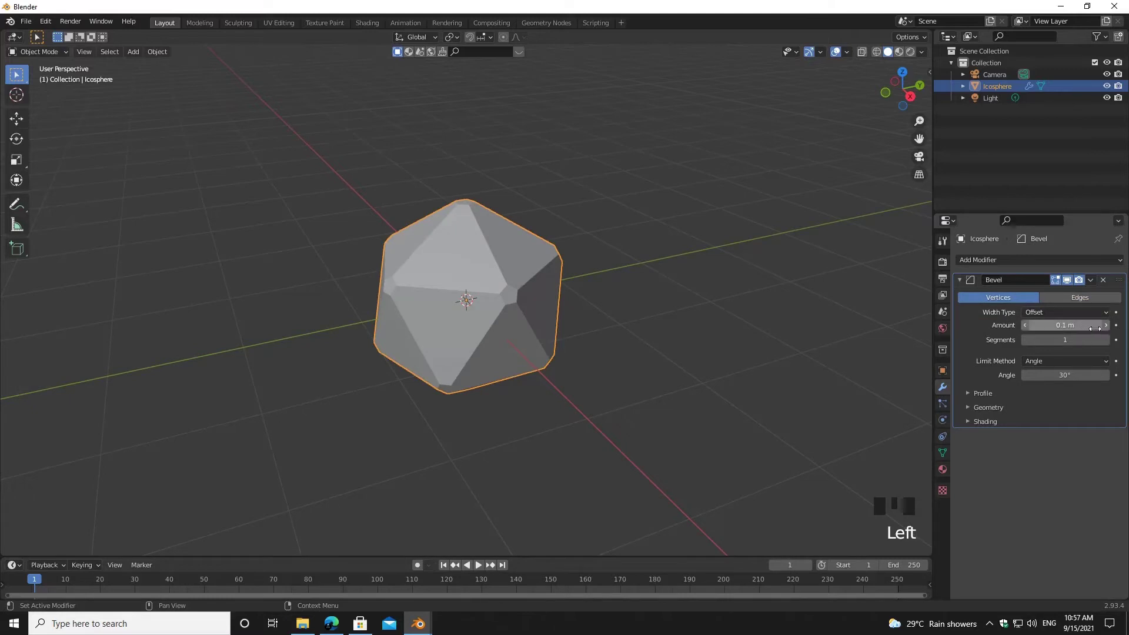
drag(1112, 329, 1077, 326)
key(BackSpace)
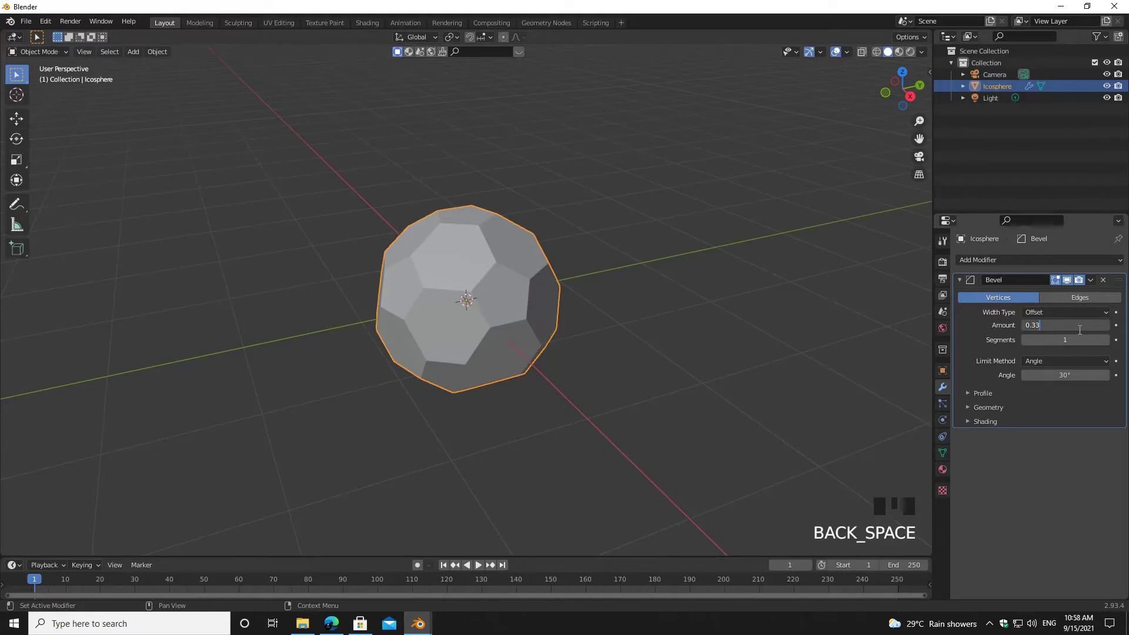
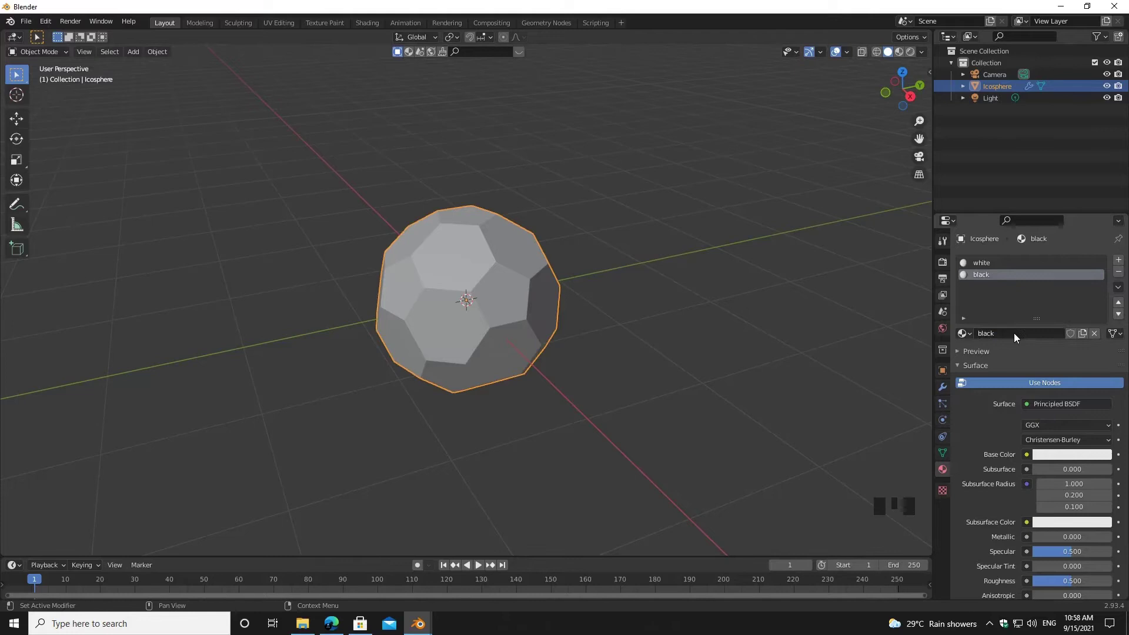
Step: Darken the black material fully, return to the white material and show Material Preview shading
click(1065, 461)
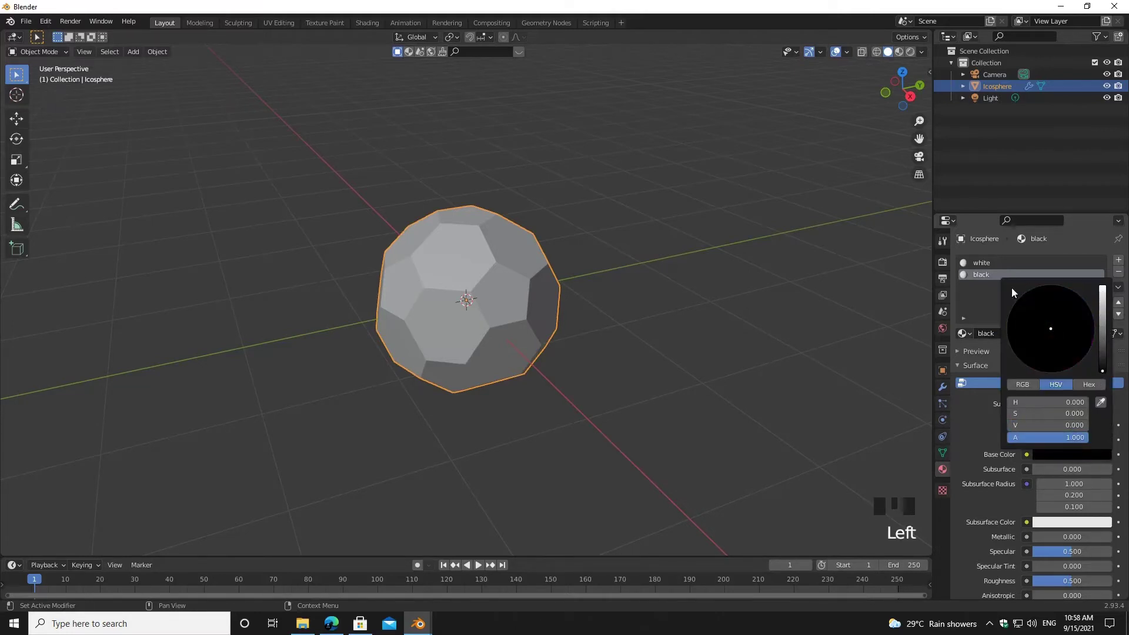
click(1011, 262)
click(1084, 456)
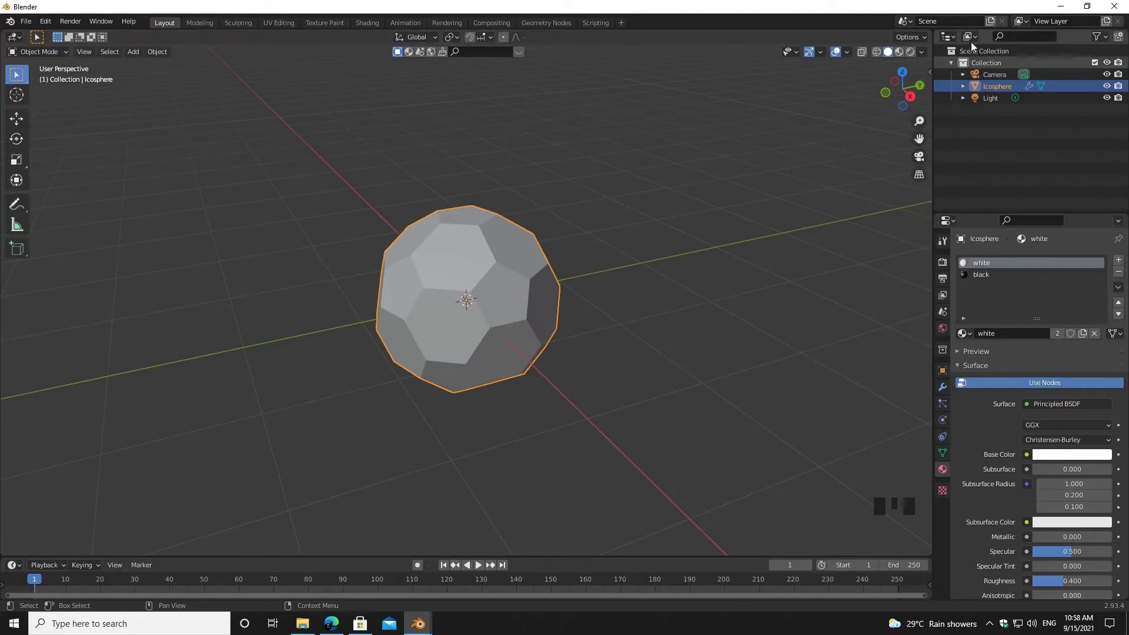
click(901, 54)
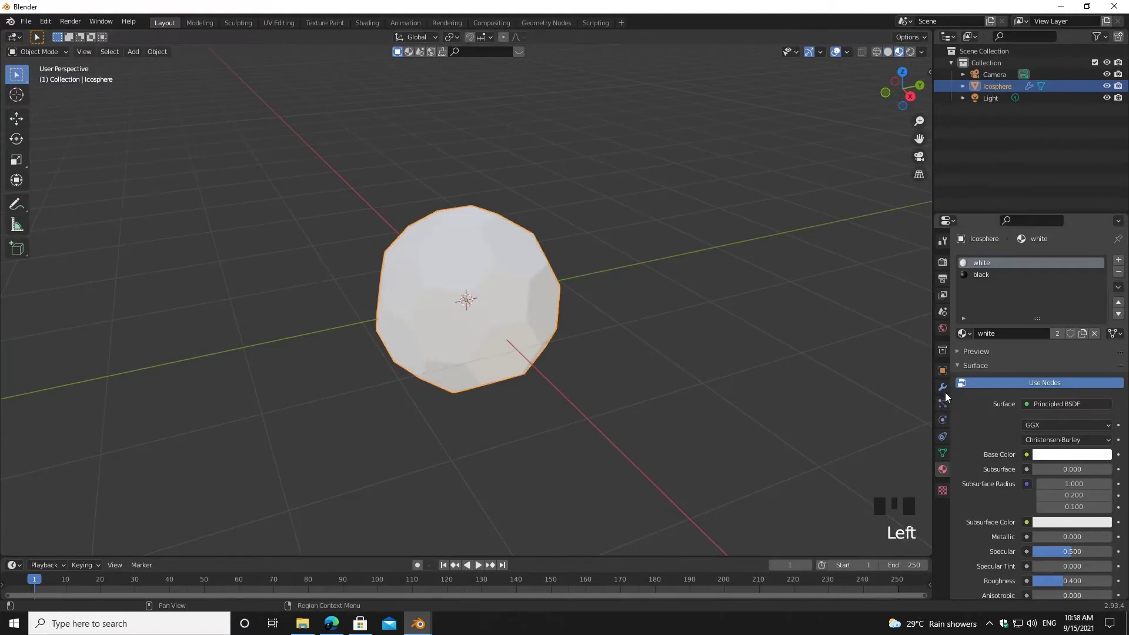
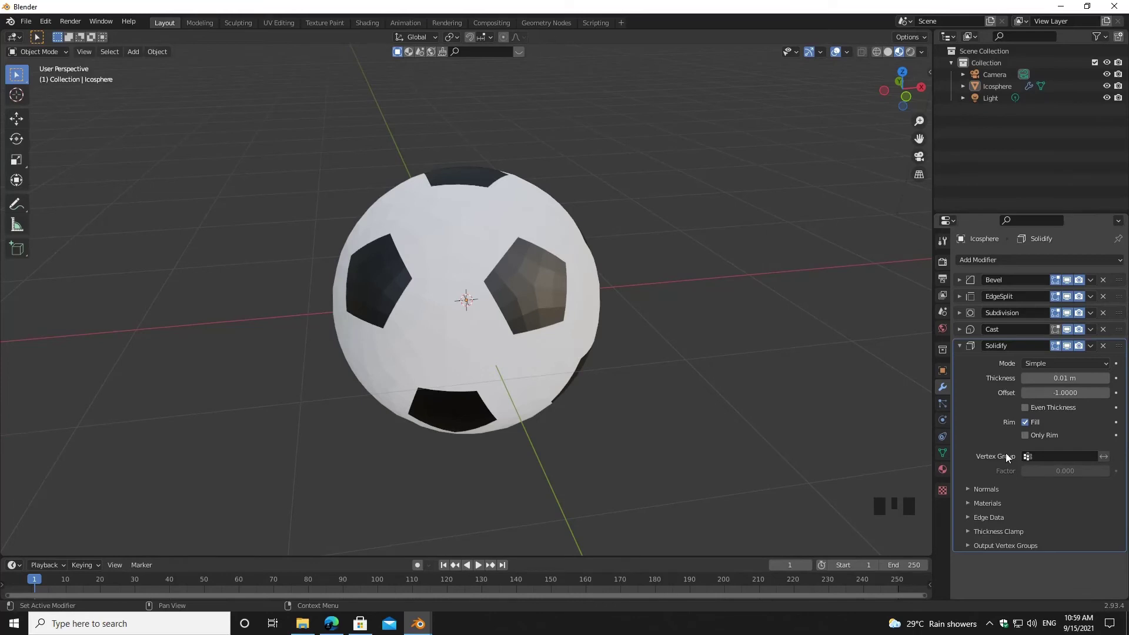
Step: Adjust the Solidify modifier so the ball gets a 0.01 m thickness
drag(972, 522, 1029, 437)
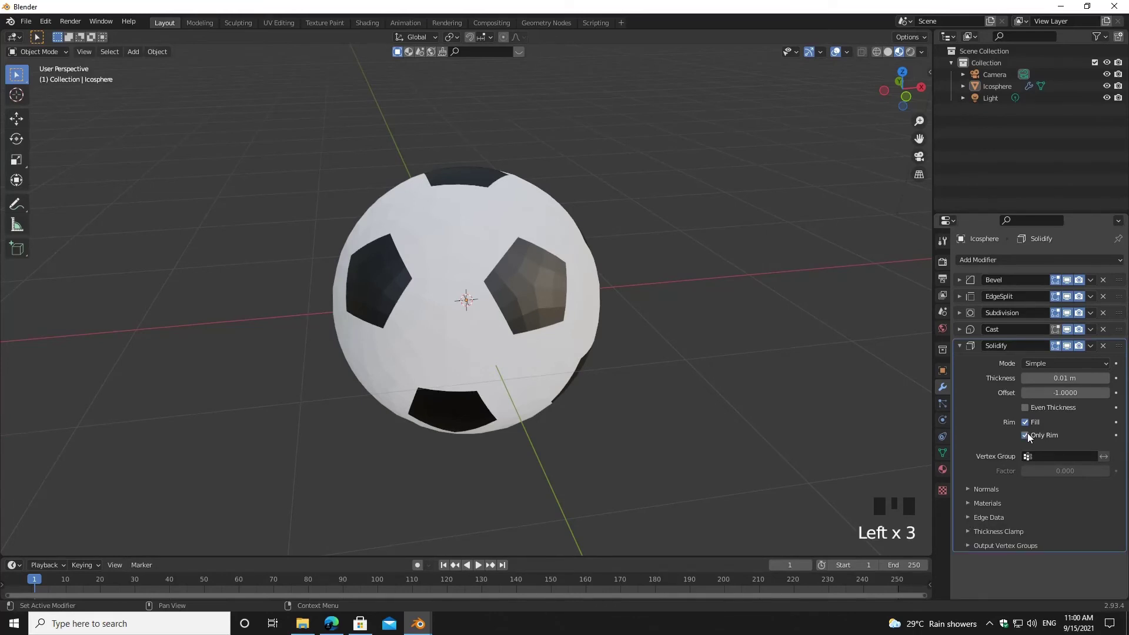
Step: Collapse the stacked modifier panels to reach the new edge Bevel settings
drag(962, 347, 986, 266)
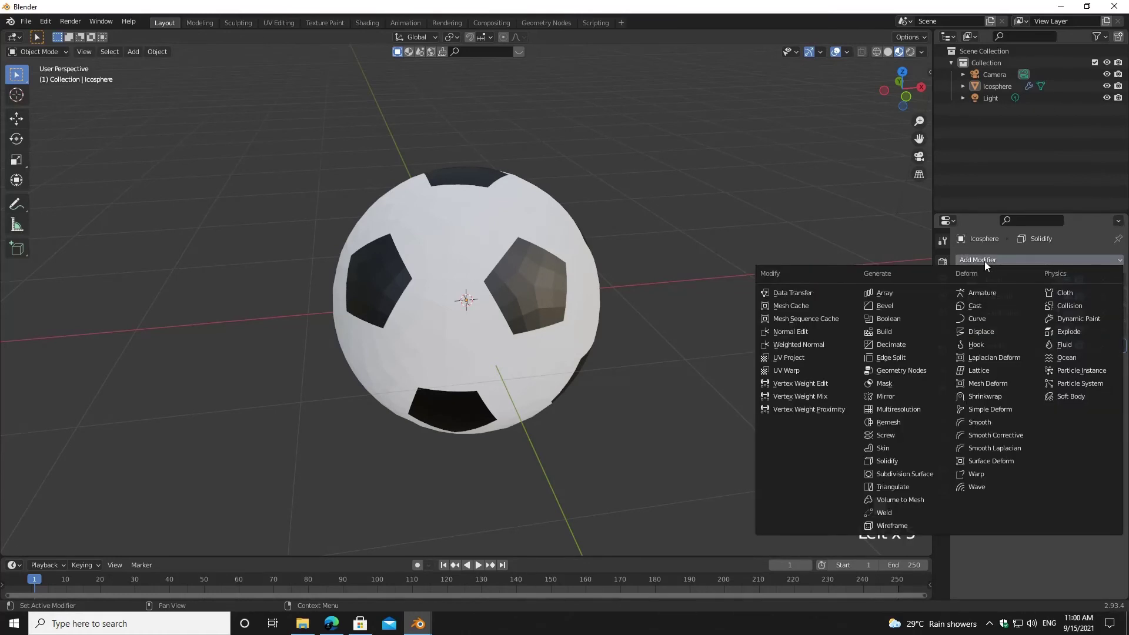
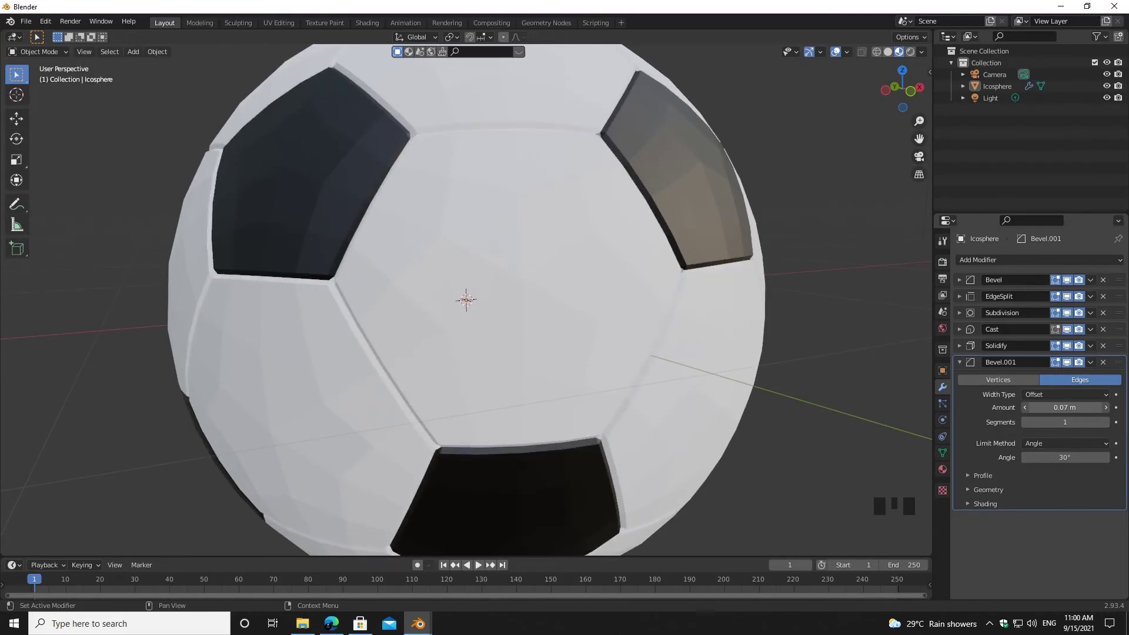
scroll(down, 3)
Step: Raise the Subdivision viewport and render levels to smooth the ball, then collapse the panel
drag(1104, 425, 1110, 362)
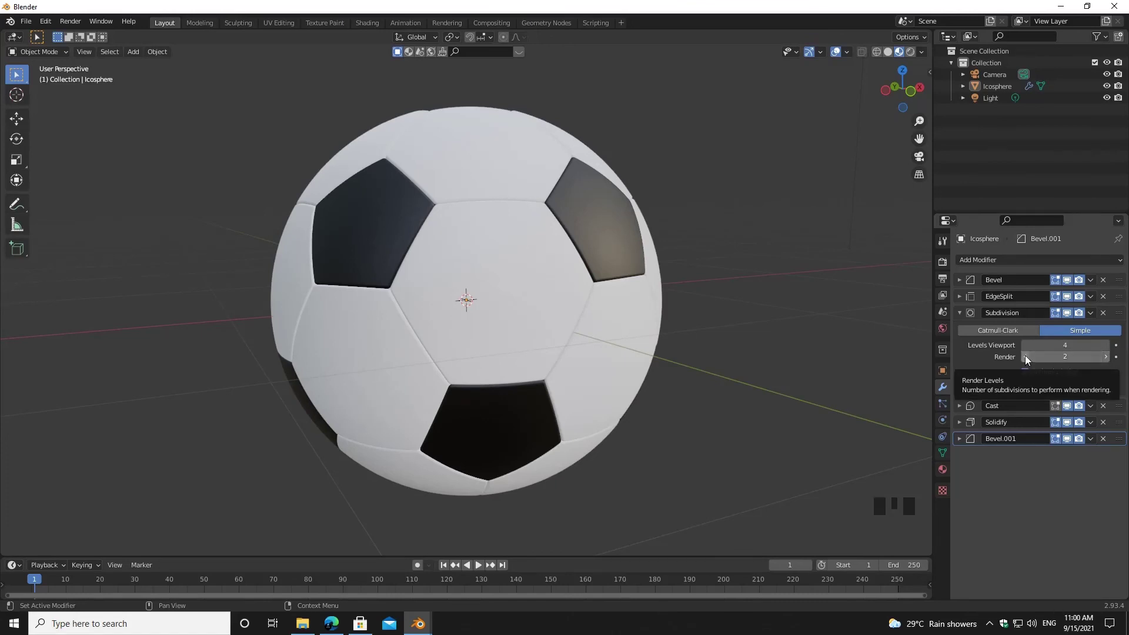
drag(1028, 350, 498, 326)
scroll(down, 3)
drag(614, 325, 516, 319)
click(515, 319)
Step: Orbit and zoom out to inspect the finished soccer ball
drag(516, 319, 608, 381)
scroll(down, 3)
drag(613, 380, 637, 325)
click(636, 324)
scroll(down, 3)
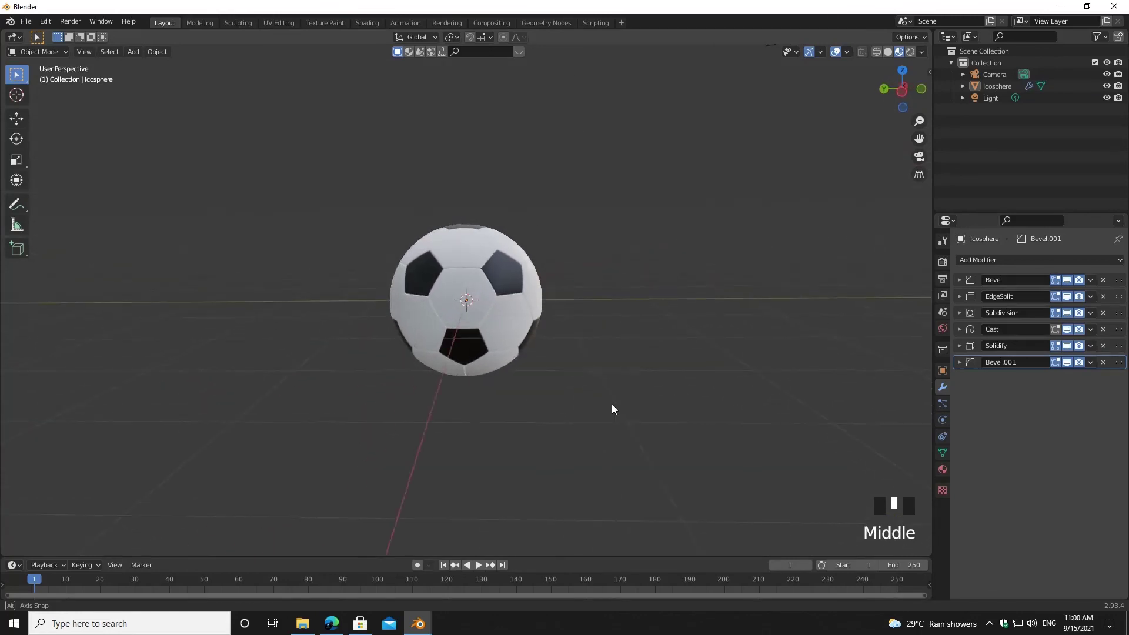